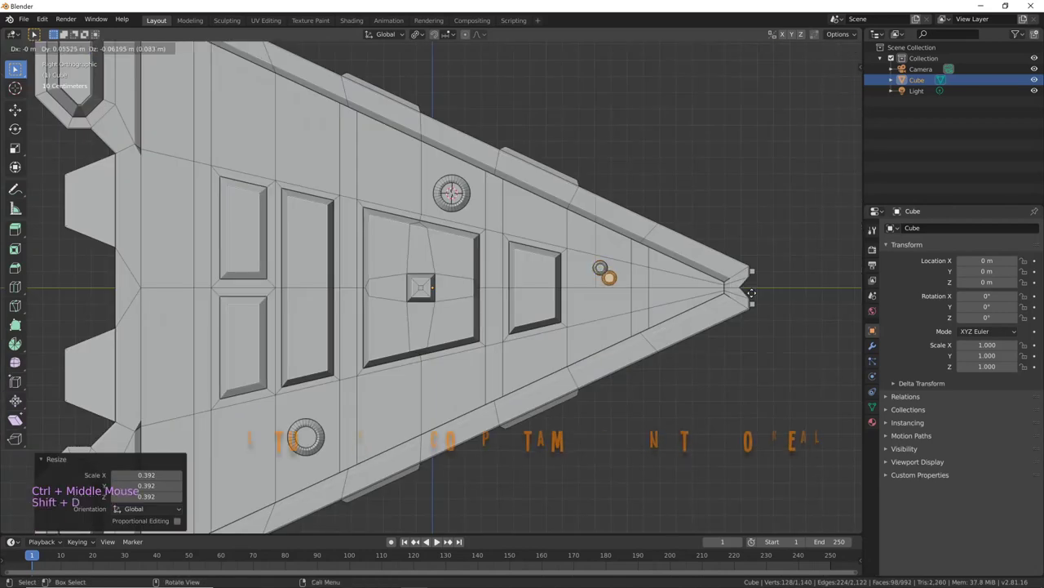
Duplicate the mirrored triangle piece twice to prepare panels for loop cutting.
key("shift+d")
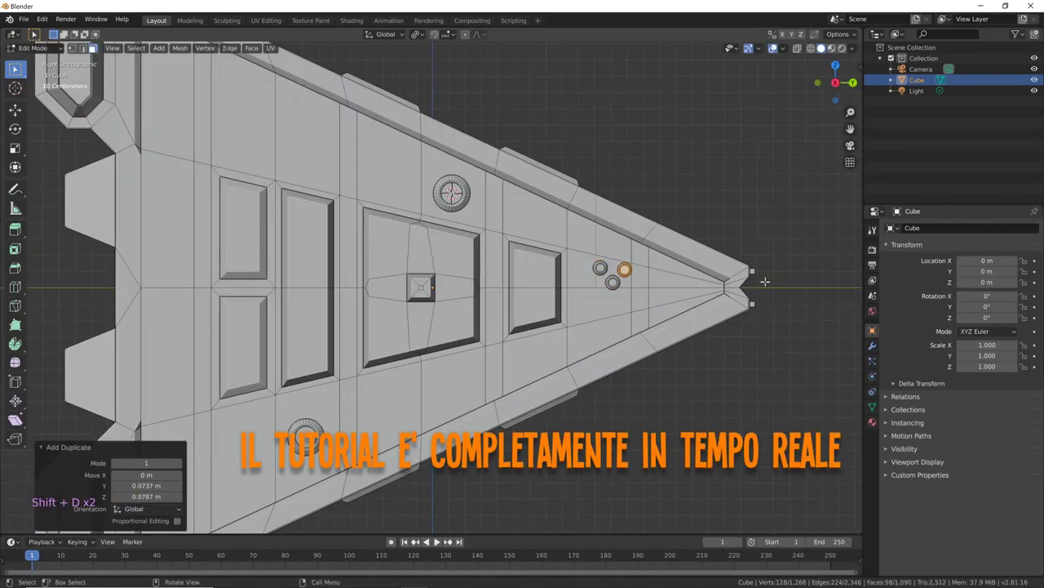
key("shift+d")
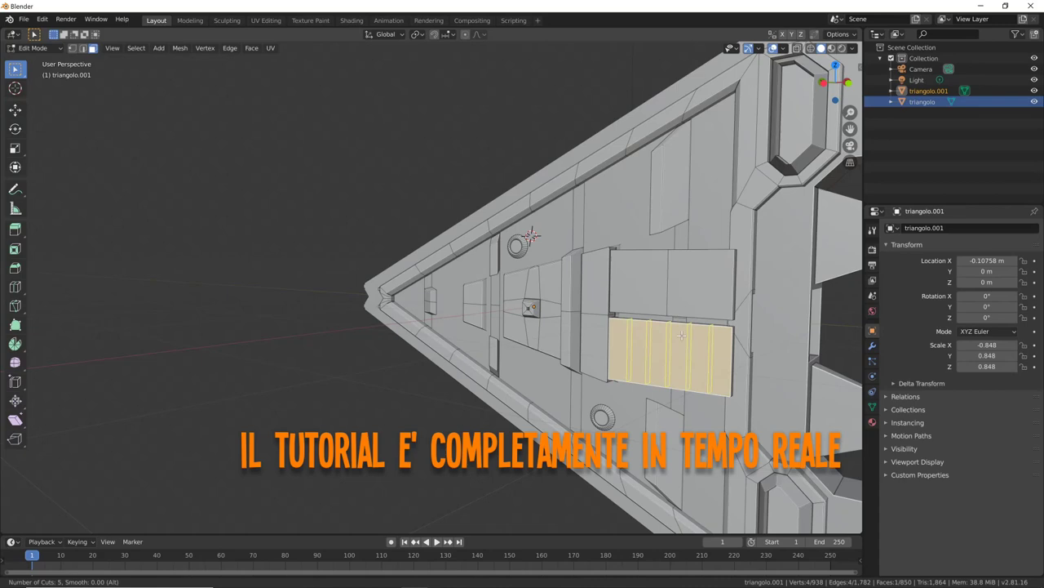
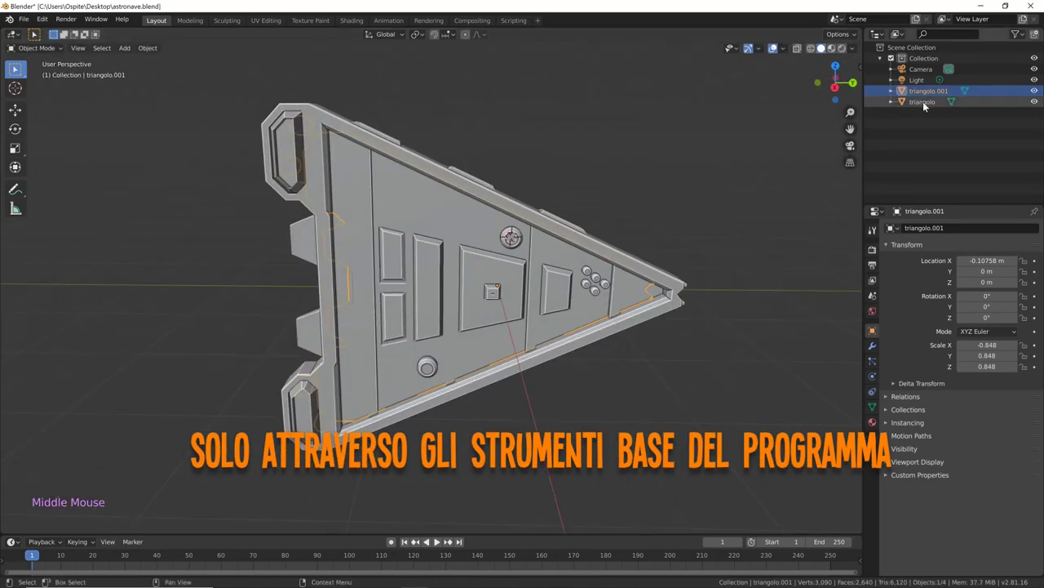
Apply transforms on the duplicated triangolo pieces and arrange them into the kitbashed hull.
key("ctrl+a")
middle_click(723, 321)
left_click(710, 289)
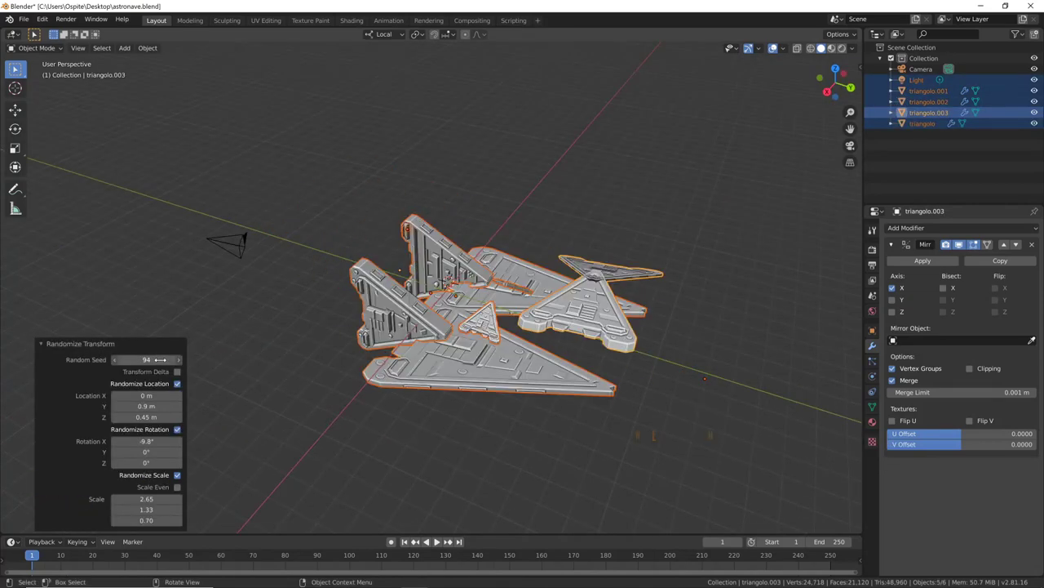
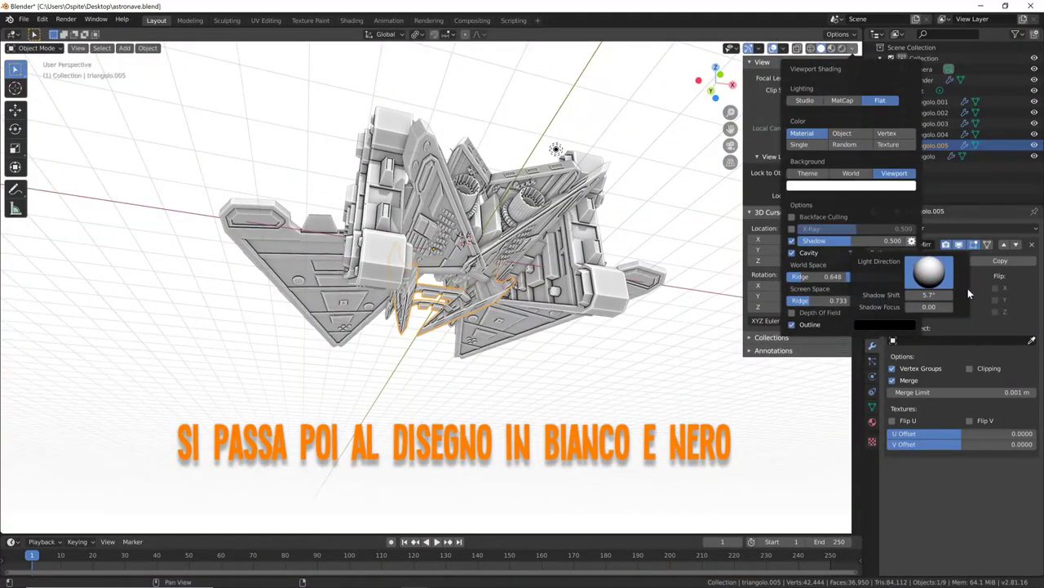
Orbit the spaceship to review the flat white shading with cavity and outline.
middle_click(635, 359)
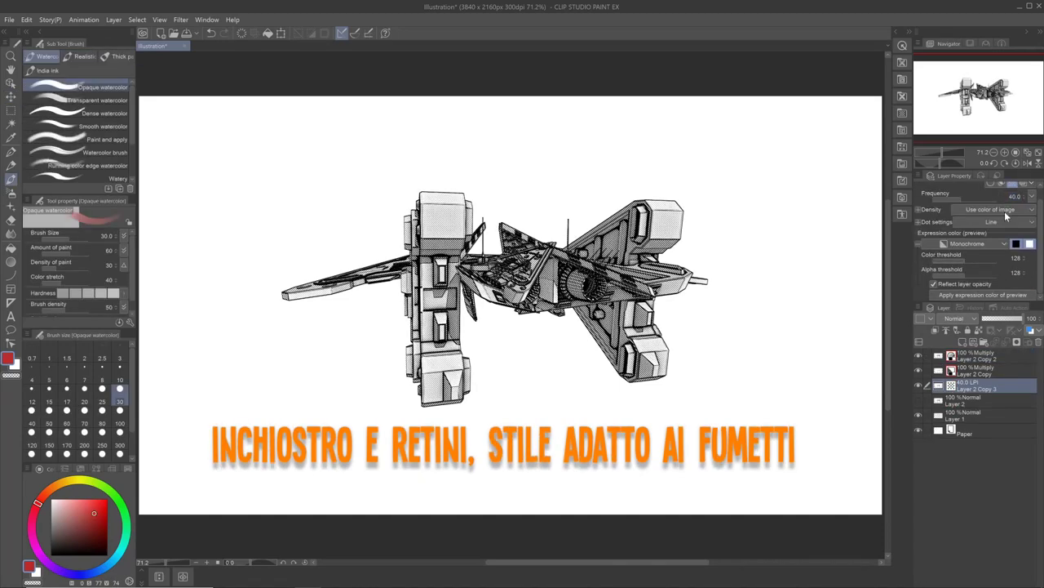
middle_click(599, 405)
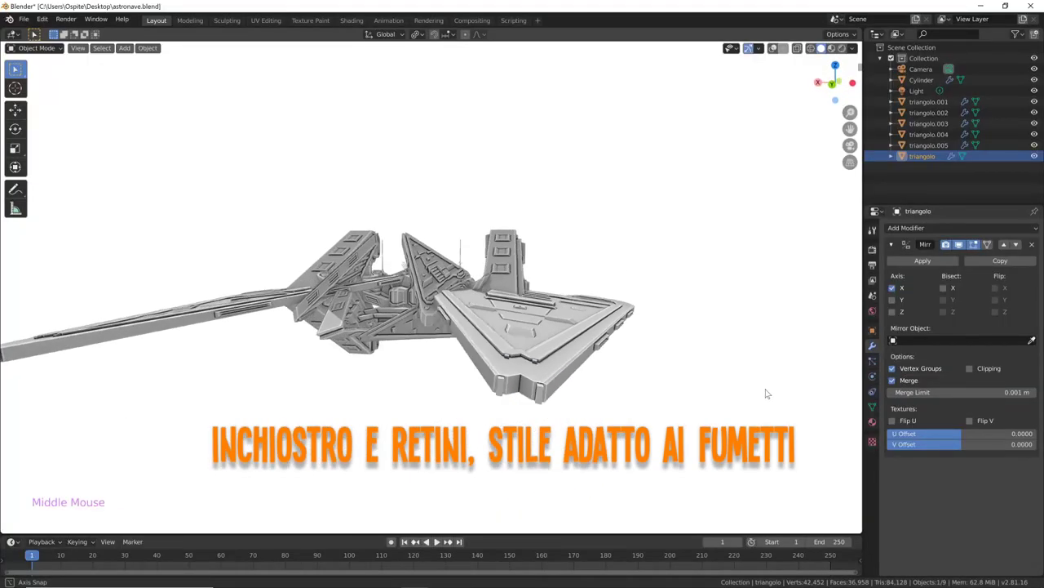
Orbit around the scene to inspect the four kitbashed spaceship variants and their lights.
middle_click(731, 348)
middle_click(603, 368)
middle_click(651, 282)
middle_click(604, 308)
middle_click(624, 304)
middle_click(680, 303)
middle_click(676, 306)
middle_click(516, 339)
middle_click(559, 333)
middle_click(715, 300)
middle_click(693, 298)
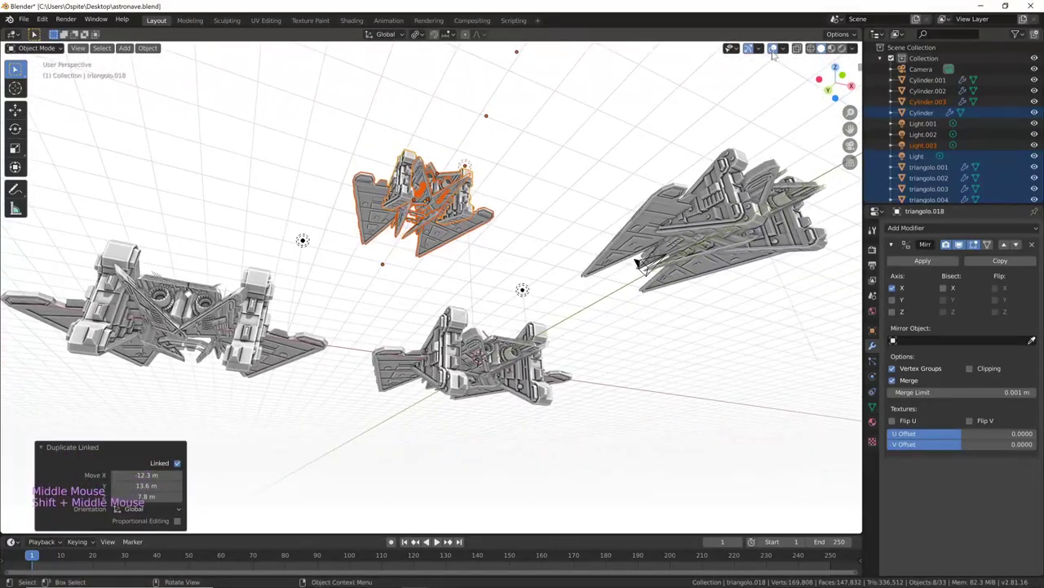